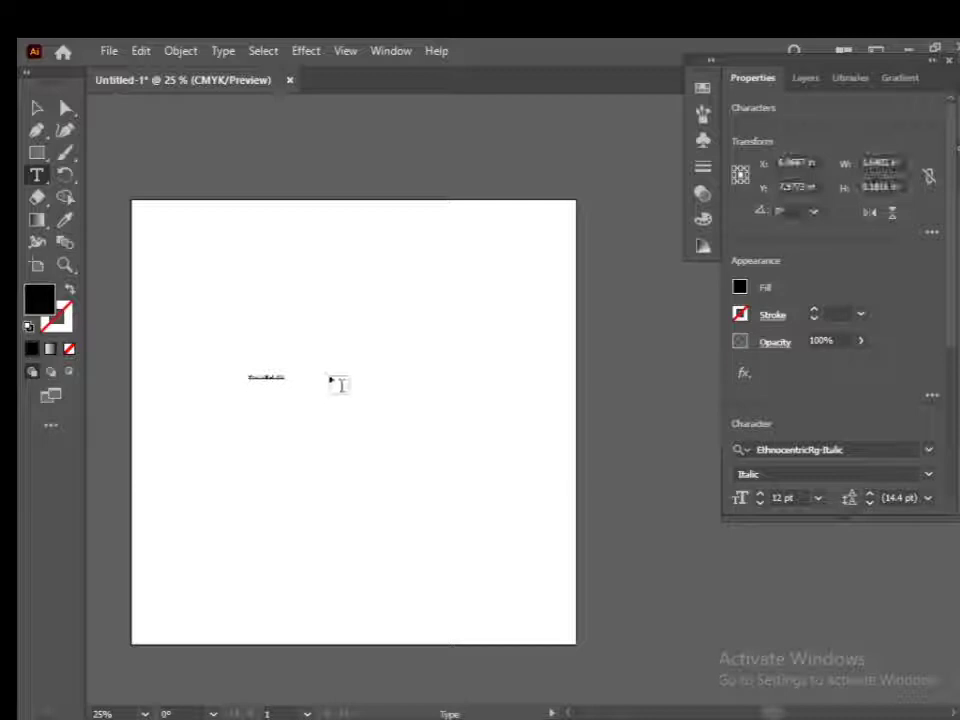
Place a point-text object reading 'dc' near the left middle of the artboard
type("d")
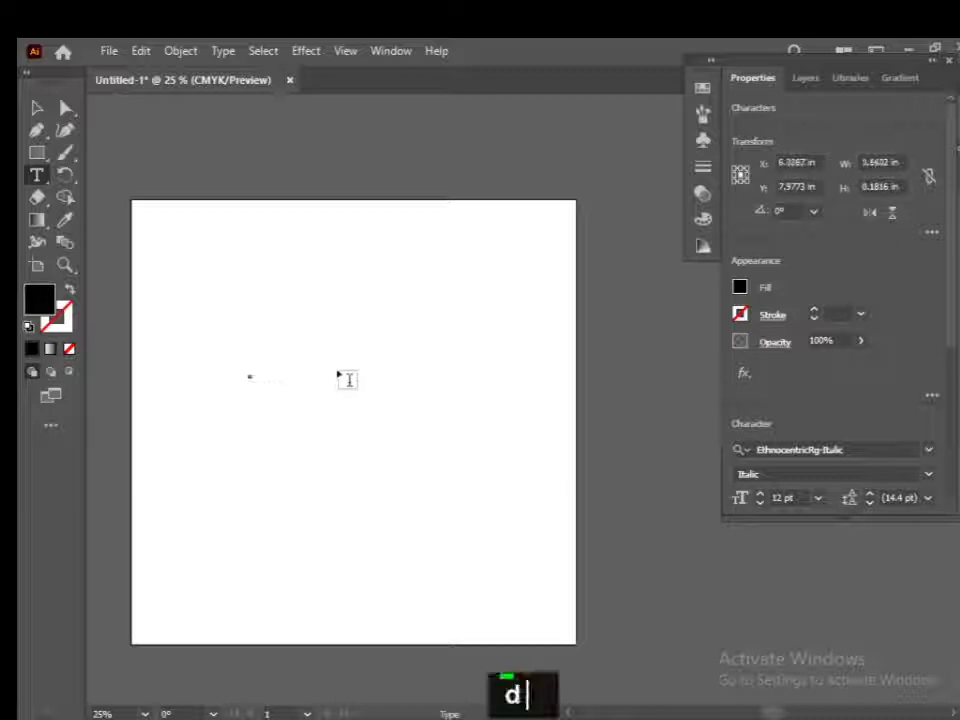
key("BackSpace")
type("d")
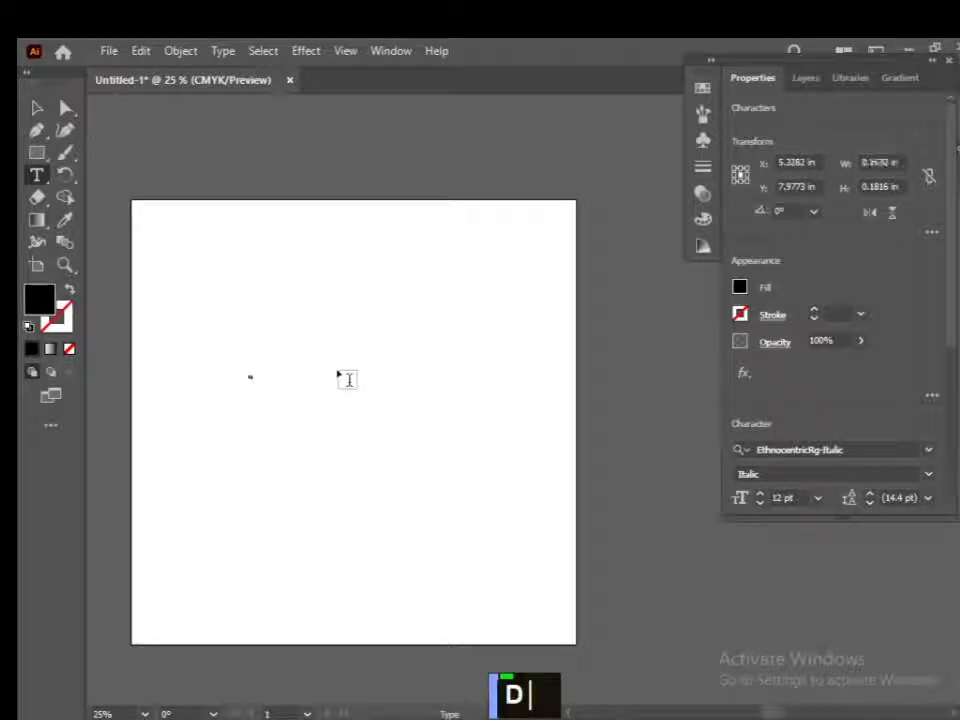
type("c")
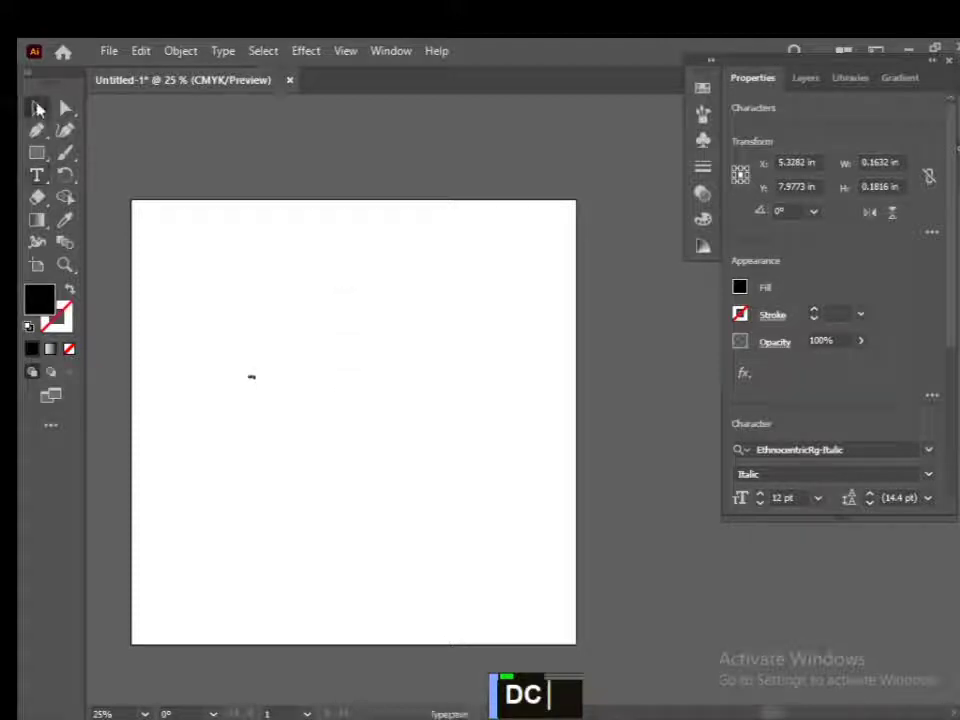
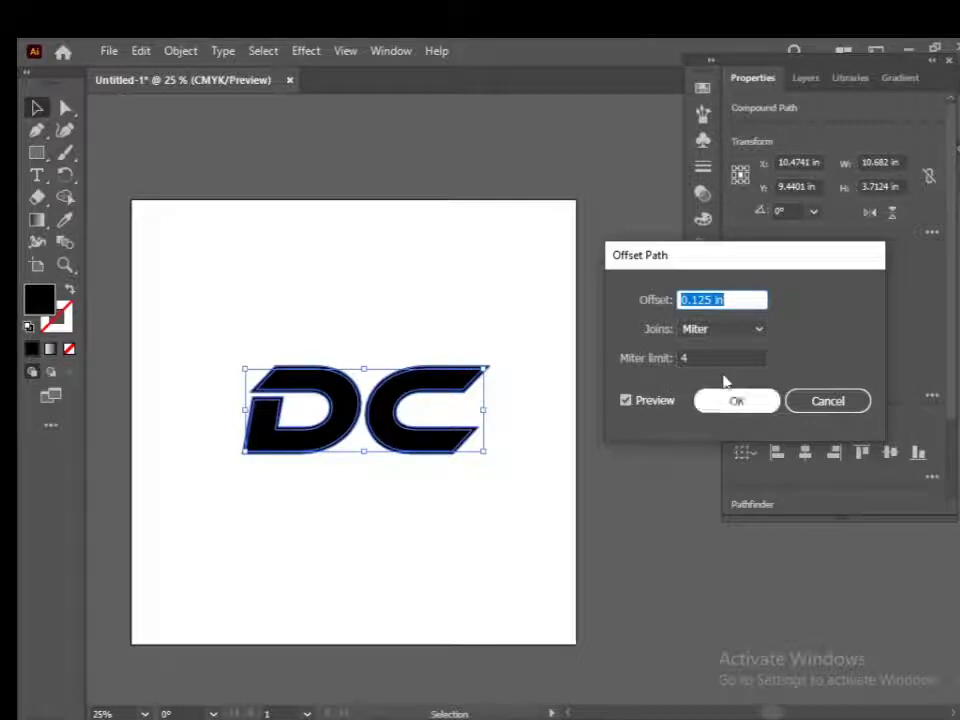
Outline the enlarged EthnocentricRg-Italic DC letters and add a 0.125 in offset path
scroll("up", 3)
scroll("down", 3)
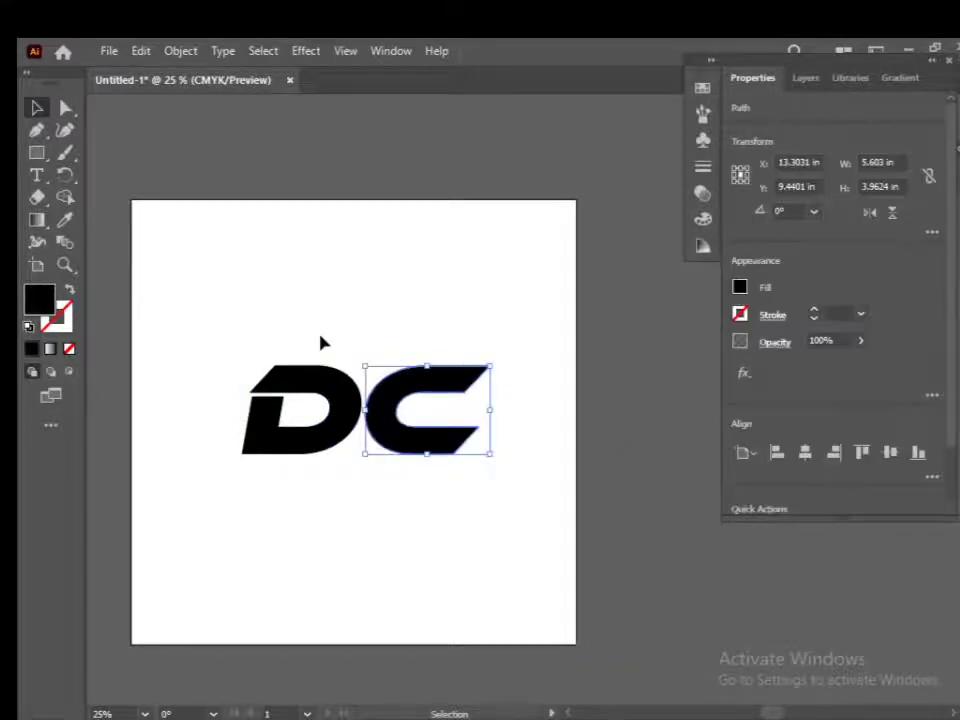
Swap the offset outline's fill to a stroke and colour that stroke red
left_click(324, 439)
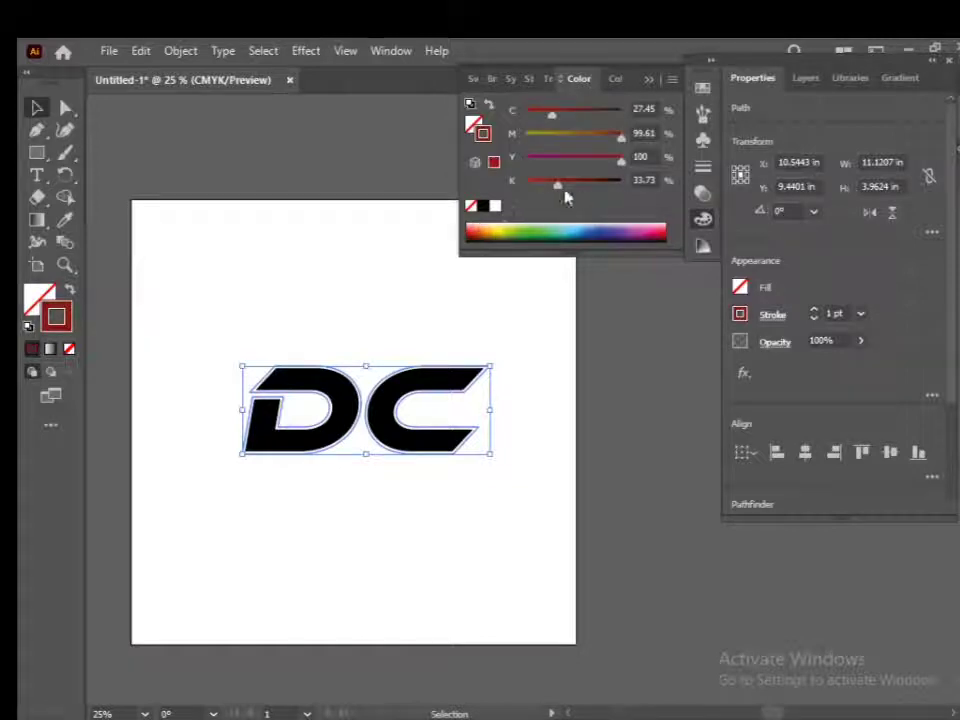
double_click(535, 193)
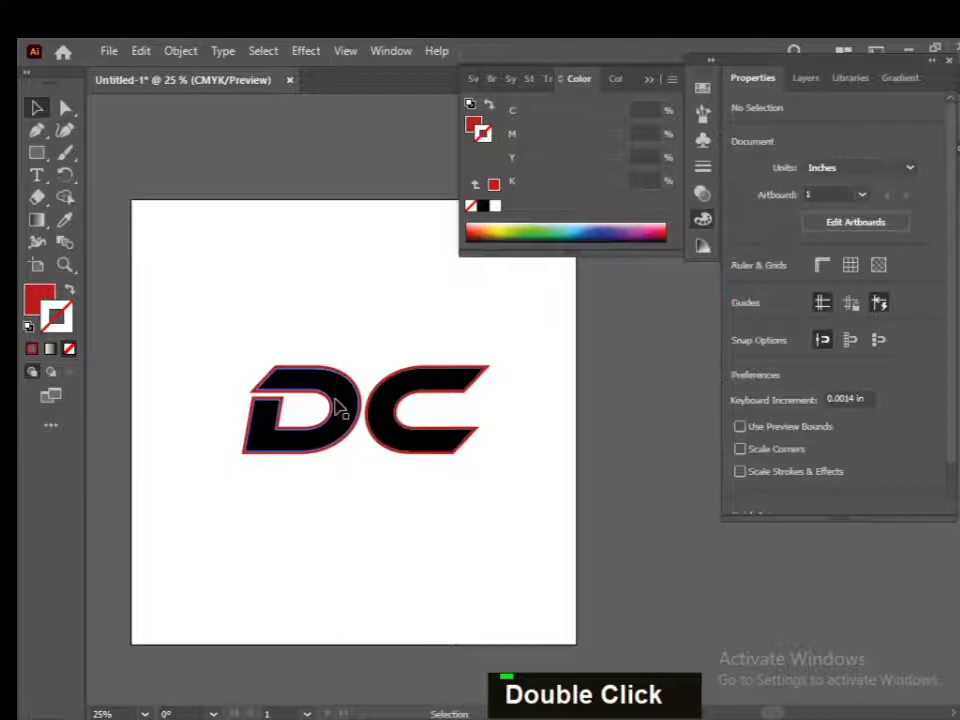
Merge the overlapping D and C regions with Shape Builder, undoing unwanted merges
scroll("up", 3)
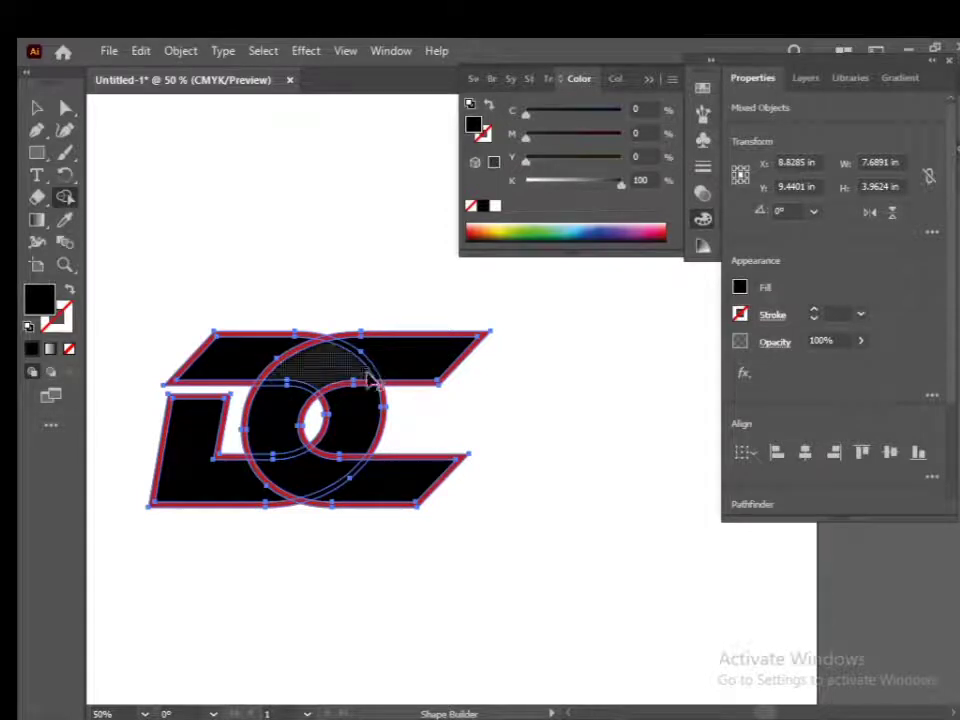
right_click(379, 380)
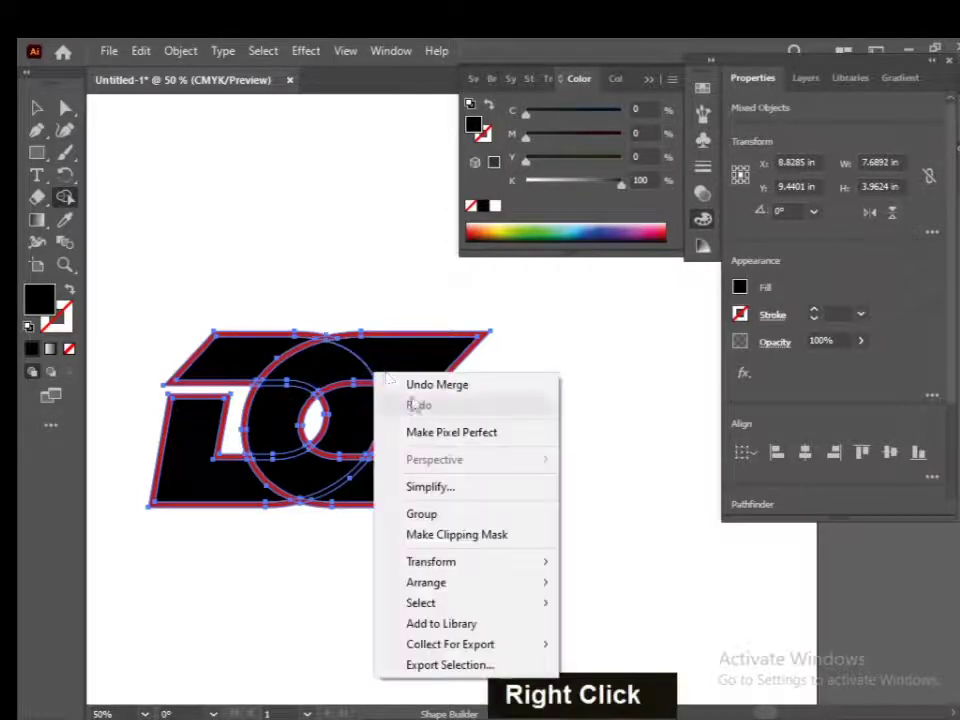
right_click(413, 390)
Delete the red outline pieces around the interlocked D and C
scroll("up", 3)
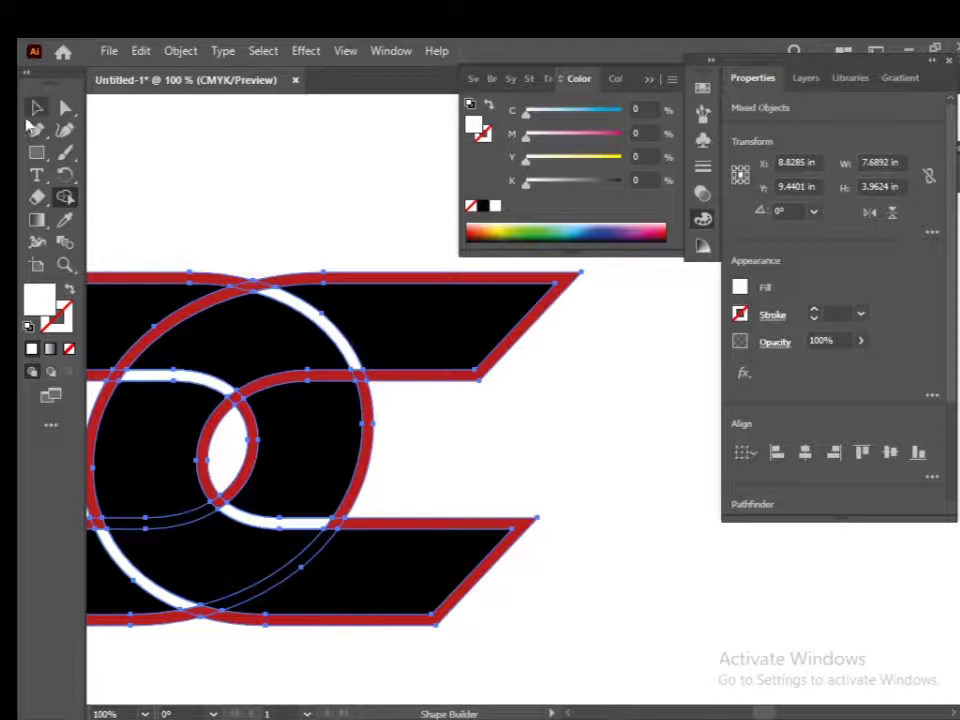
double_click(177, 146)
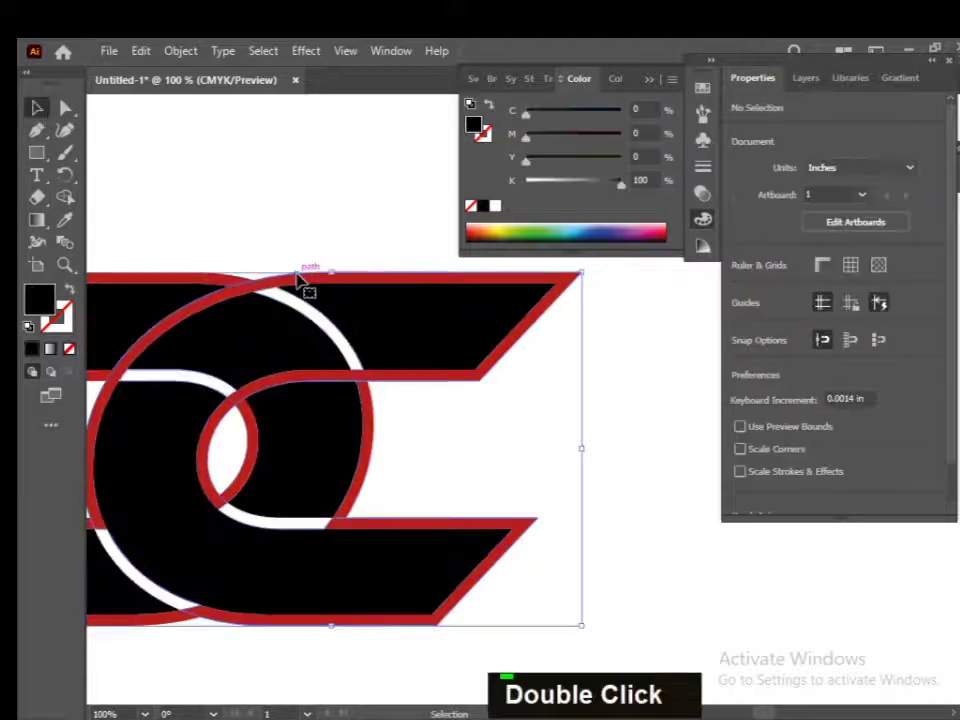
key("Delete")
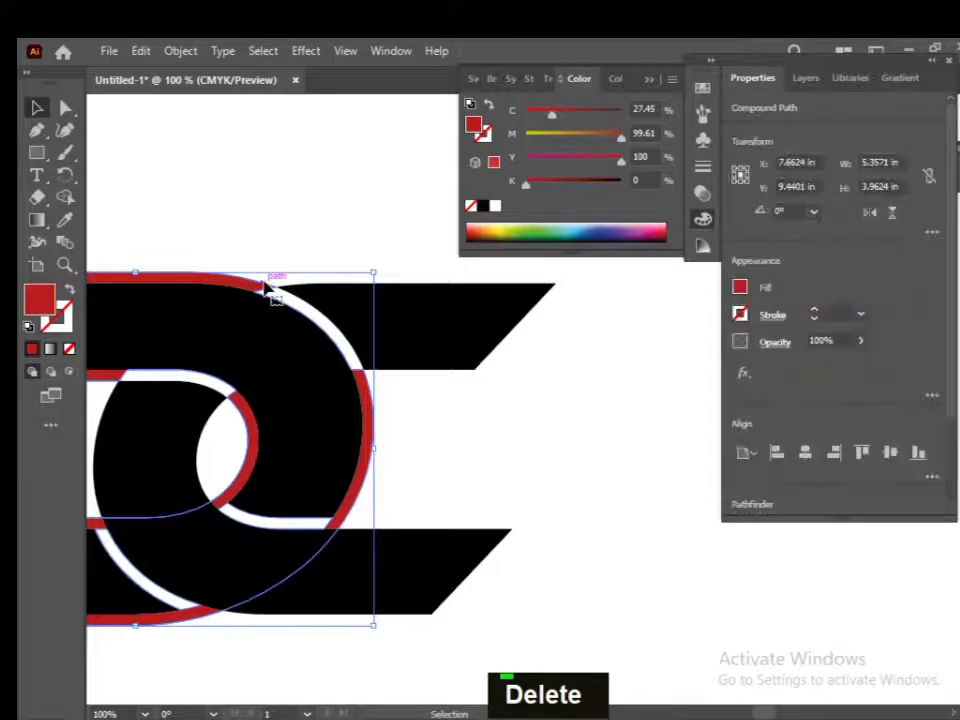
key("Delete")
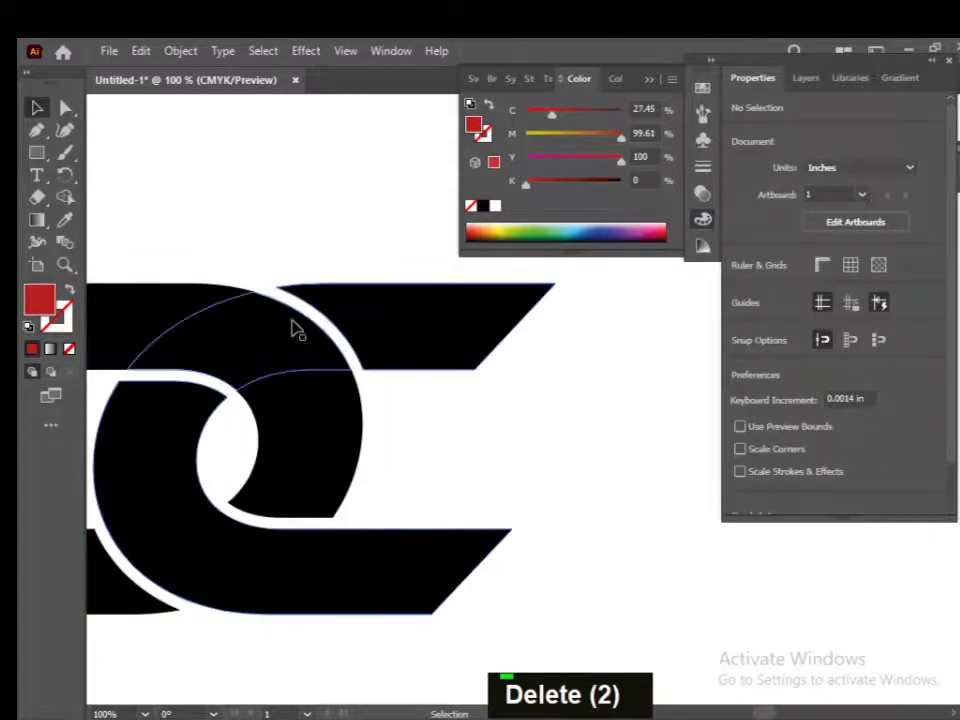
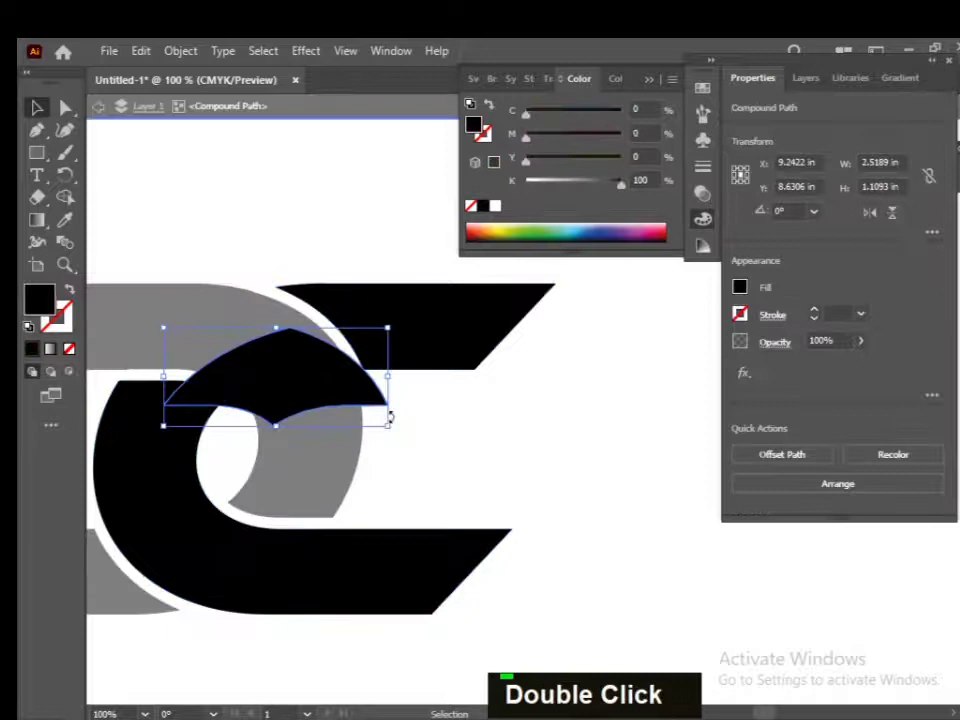
key("Delete")
Isolate the letter group and delete its leftover stray paths, leaving white gaps
double_click(440, 467)
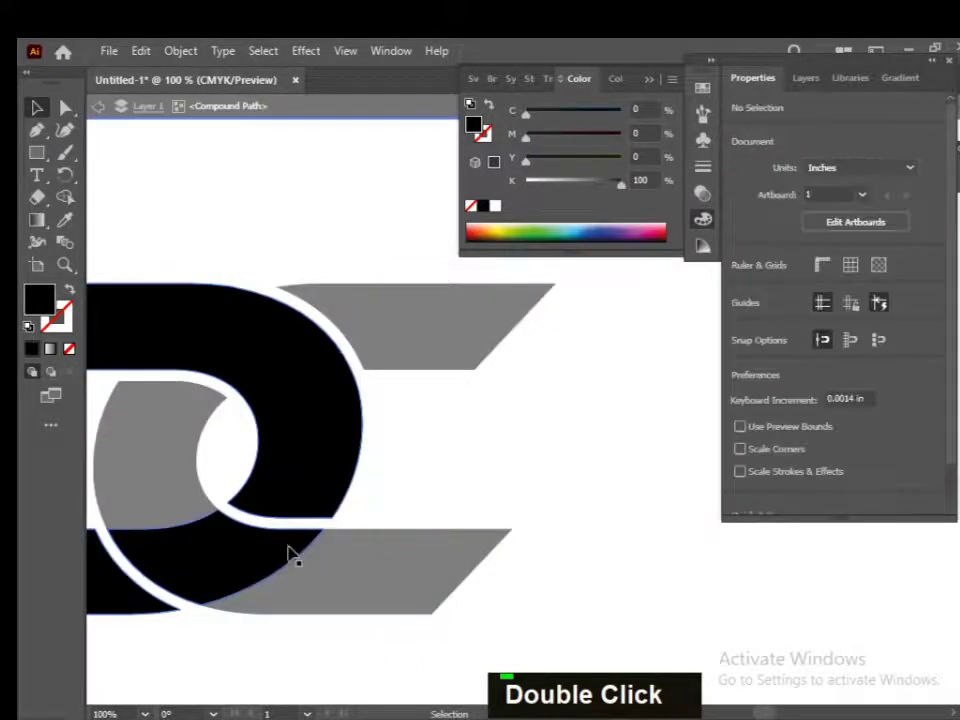
double_click(344, 634)
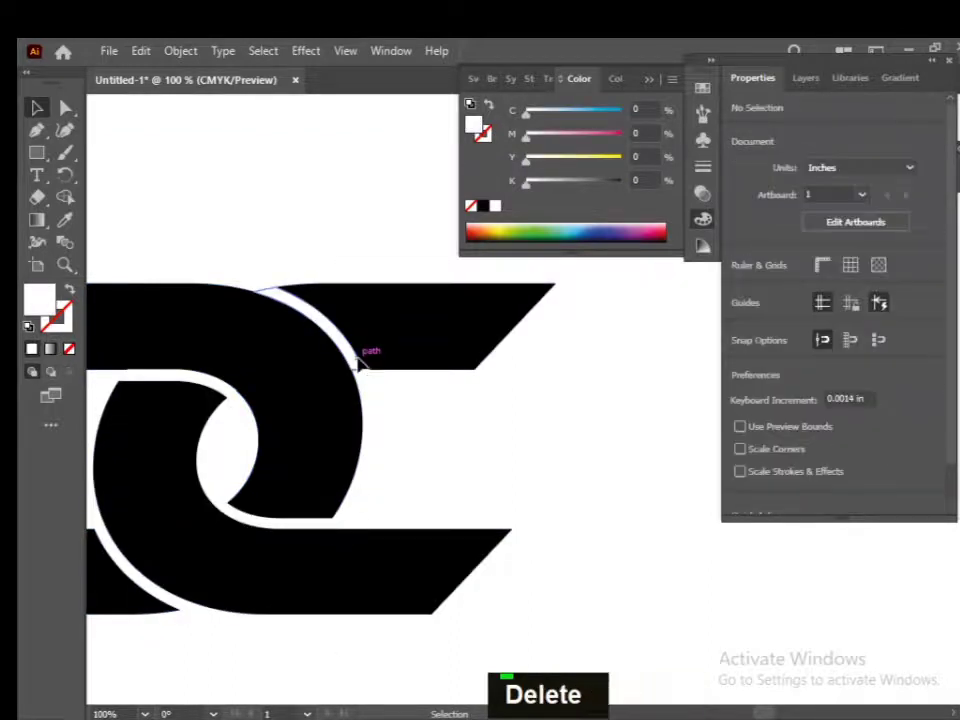
key("Delete")
key("Delete")
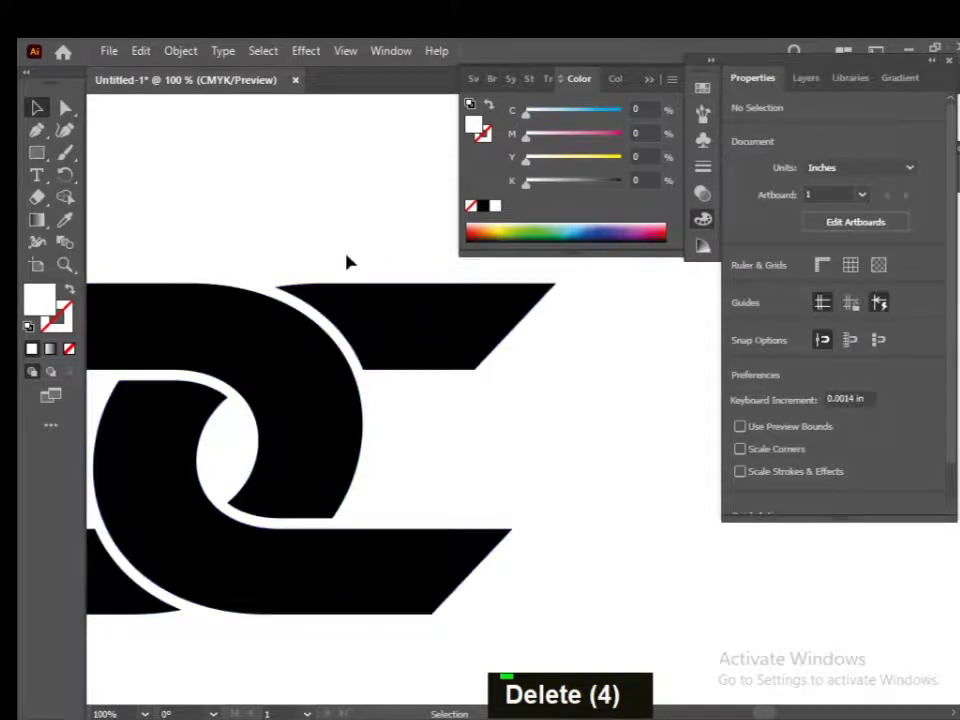
Fill the D green and the C blue, then bring up Export As with PNG chosen
key("Delete")
scroll("down", 3)
scroll("up", 3)
scroll("up", 3)
scroll("down", 3)
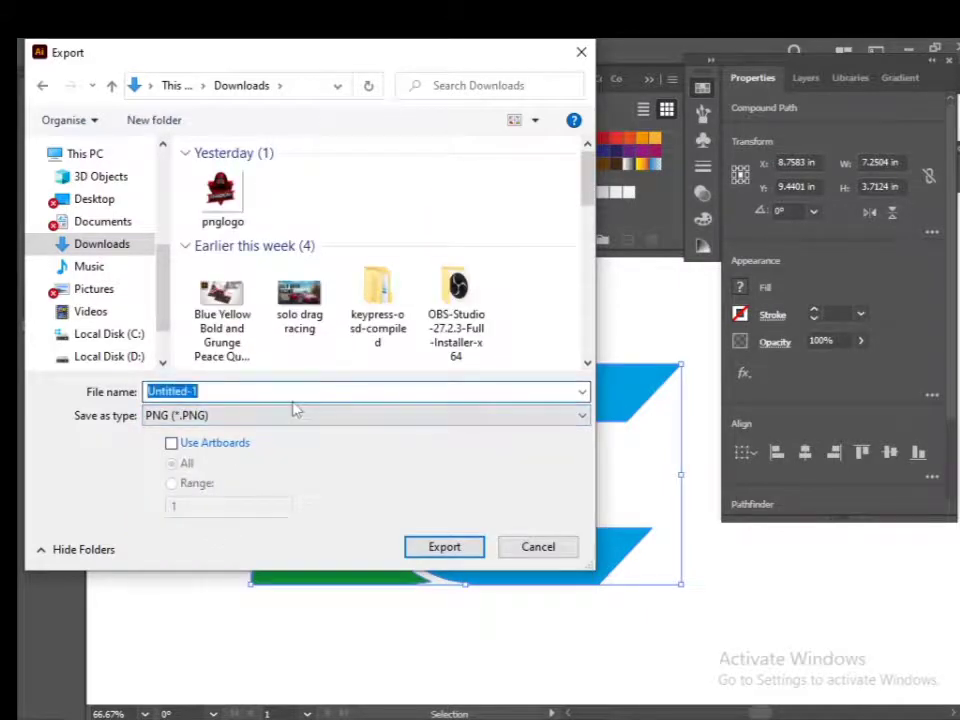
Cancel the export dialog and return to the green-and-blue DC logo
type("d")
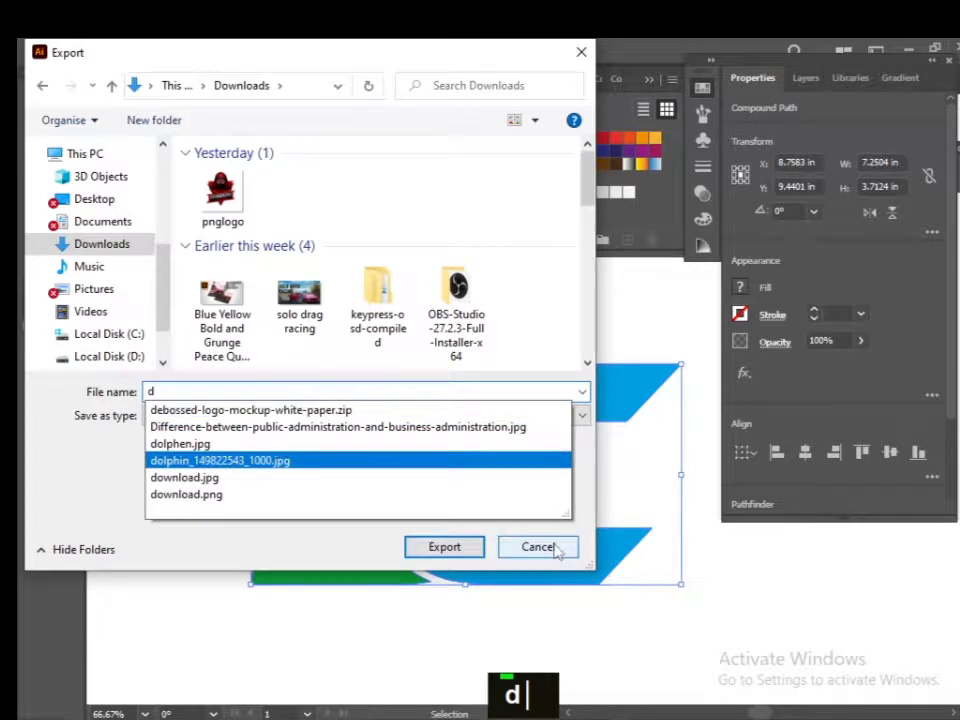
double_click(555, 587)
scroll("down", 3)
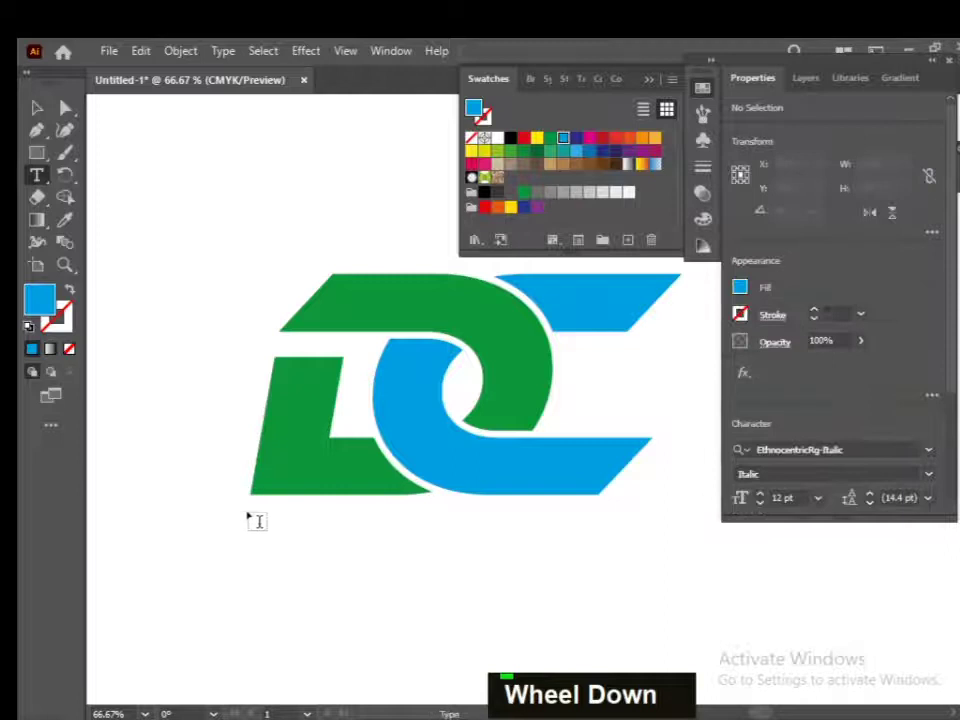
Start a caps-lock caption below the logo, typing COMPANY then erasing it
type("c")
key("BackSpace")
key("Caps_Lock")
type("company")
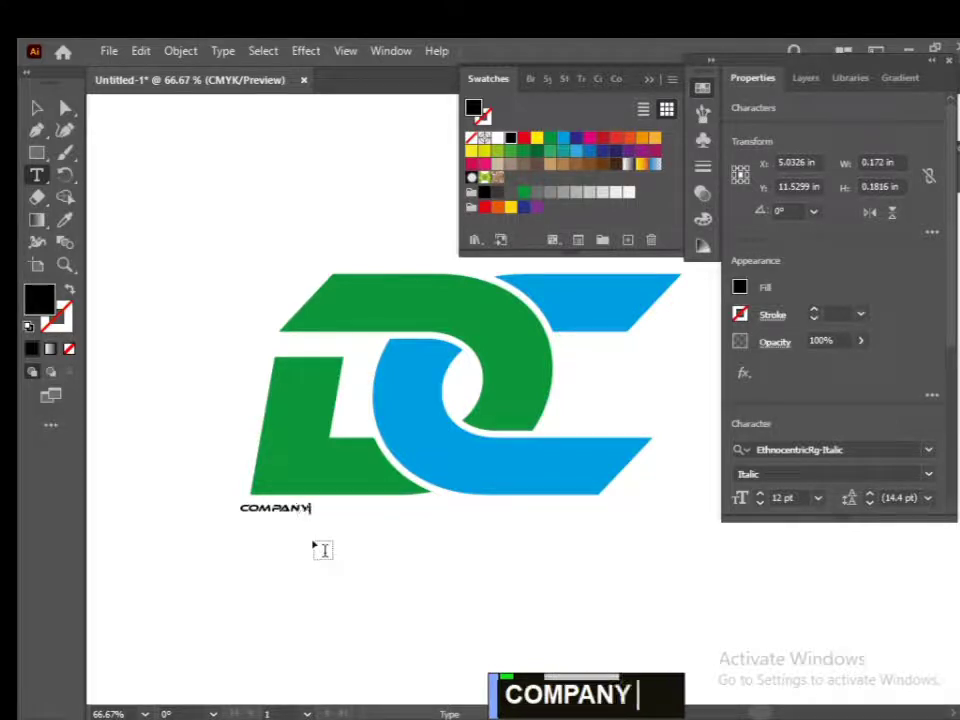
key("BackSpace")
key("BackSpace")
key("BackSpace")
key("BackSpace")
key("BackSpace")
Type the tagline 'YOUR TEXT HERE' in the caption
type("your te")
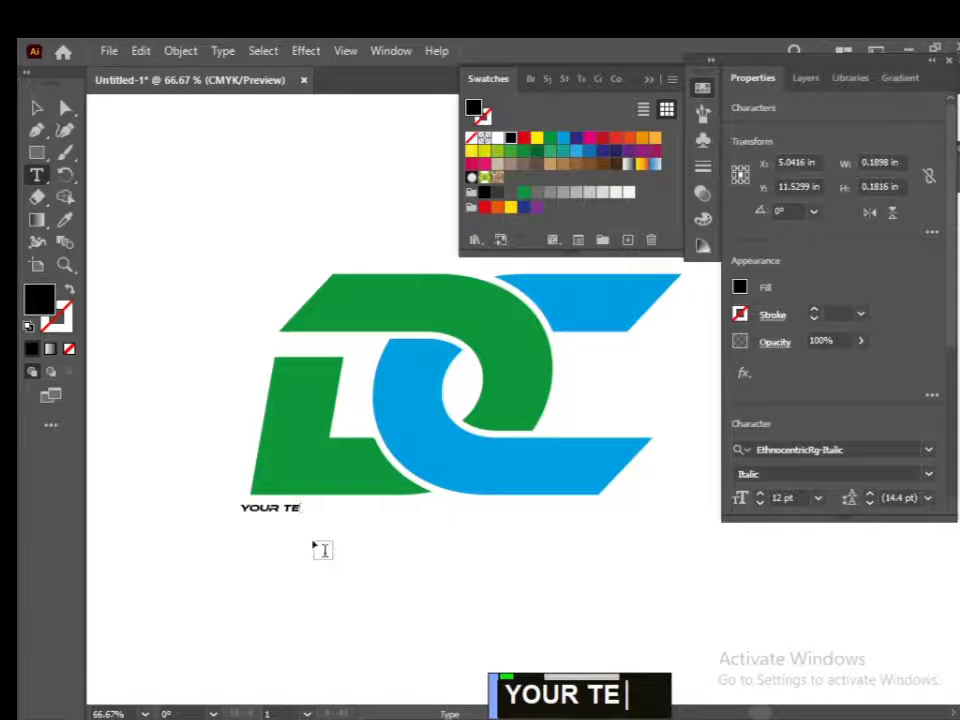
type("xt here")
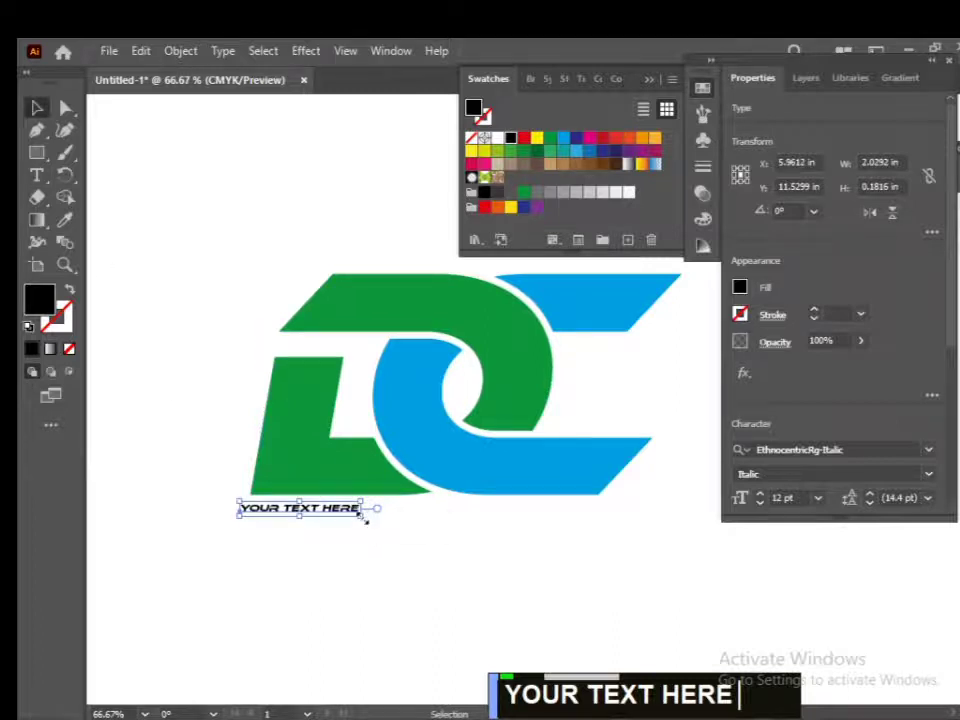
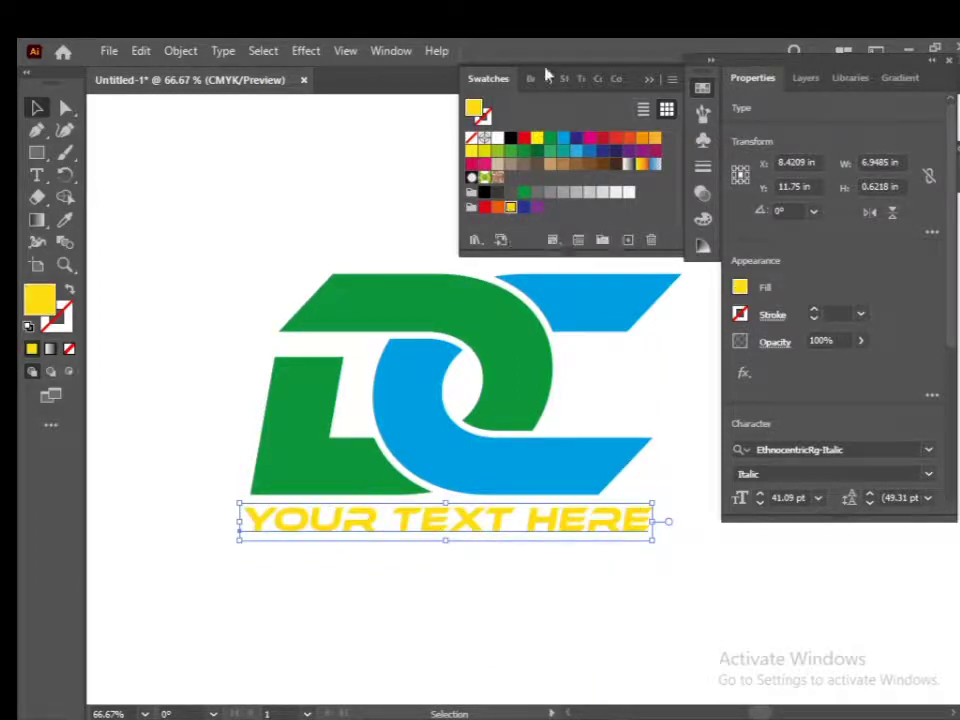
Make the tagline a pale yellow and group it with the DC lettermark
double_click(606, 83)
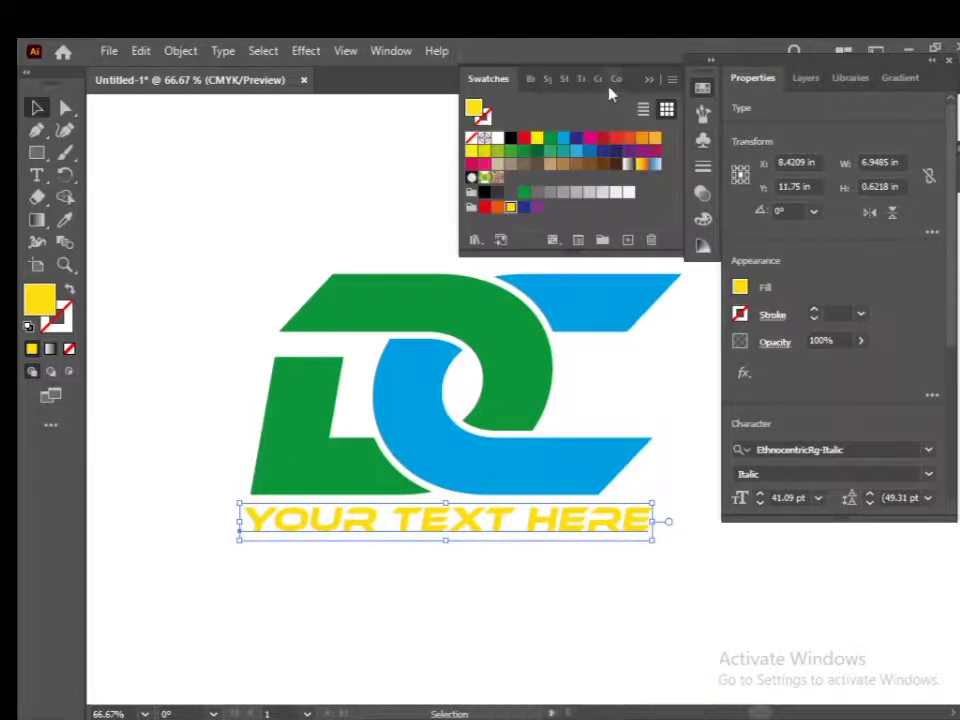
double_click(592, 162)
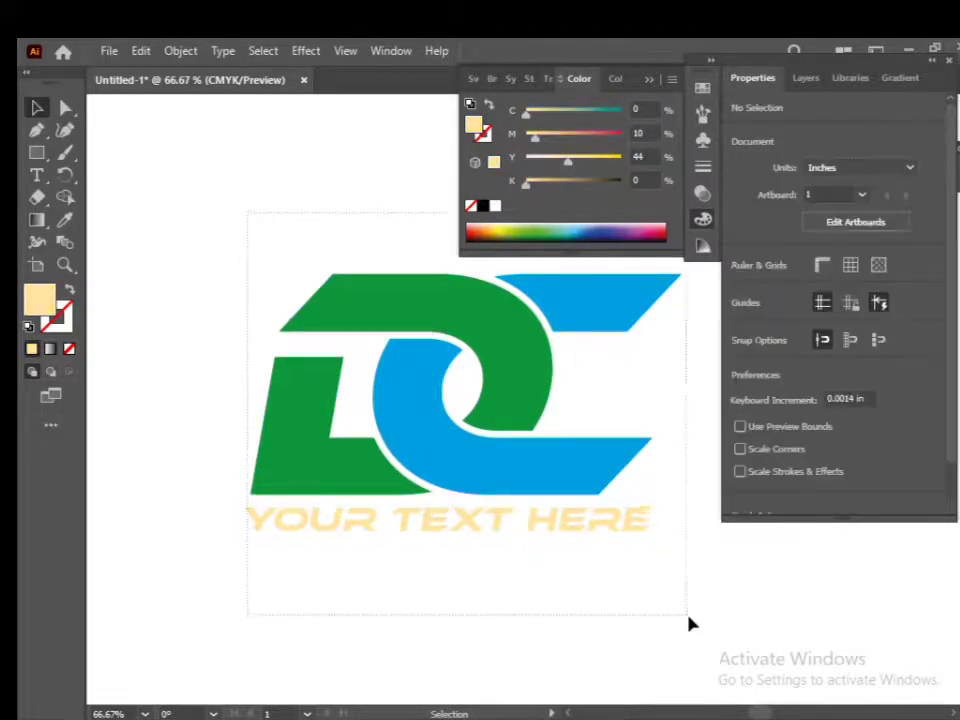
right_click(395, 445)
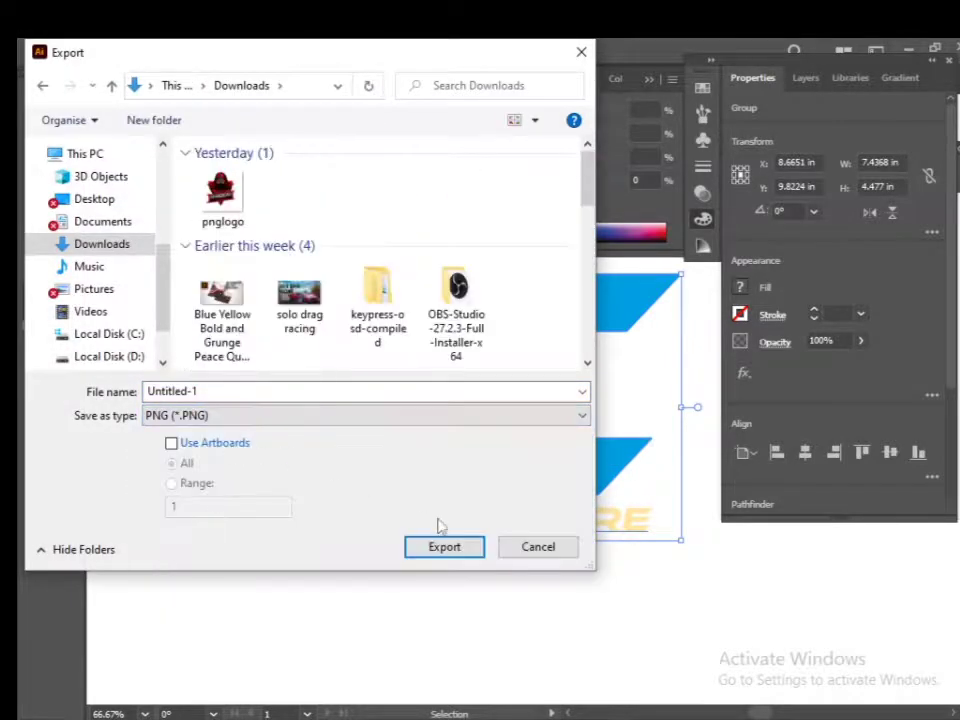
Name the export dc.png with High 300 ppi resolution and a transparent background
type("dc")
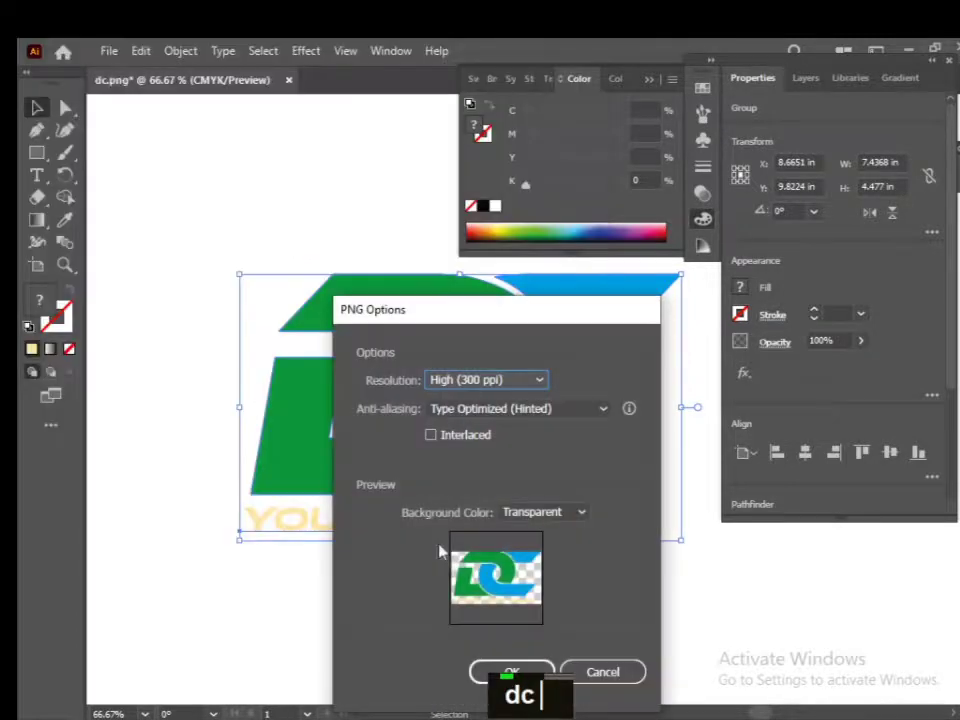
scroll("down", 3)
type("dc")
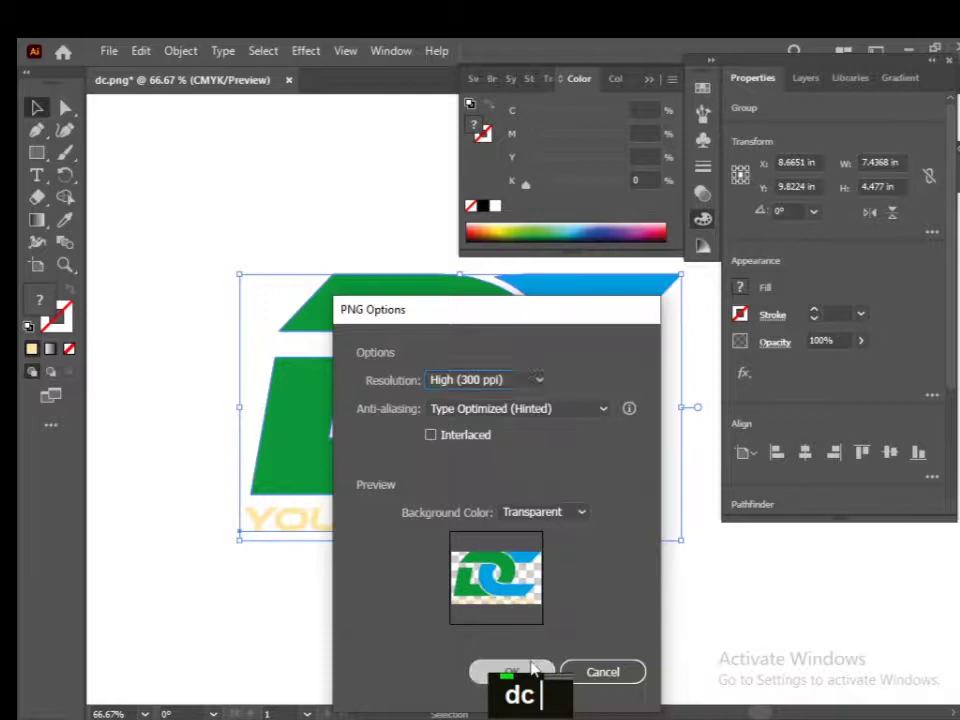